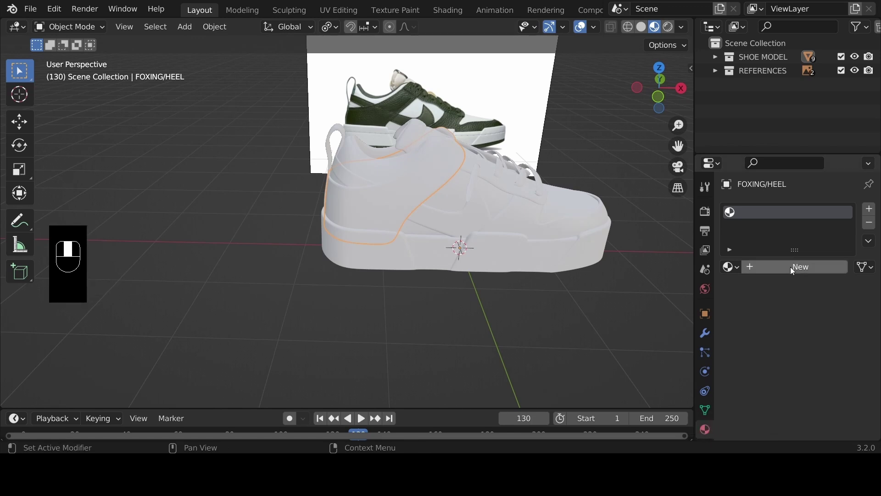
# Assign the dark green GREEN material to the heel foxing, orbiting to check it.
pyautogui.moveTo(794, 269); pyautogui.dragTo(827, 392)
pyautogui.press('e')
pyautogui.moveTo(827, 392); pyautogui.dragTo(335, 204)
# Link the heel foxing's green material to the lining, overlays, swoosh and laces with Ctrl+L.
pyautogui.click(460, 204)
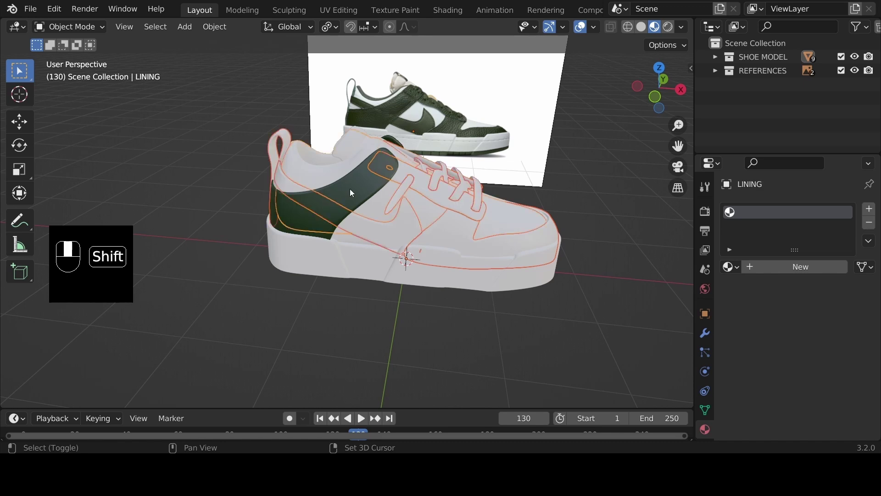
pyautogui.click(353, 191)
pyautogui.press('ctrl+l')
pyautogui.moveTo(324, 236); pyautogui.dragTo(538, 176)
pyautogui.click(509, 221)
pyautogui.moveTo(493, 228); pyautogui.dragTo(462, 256)
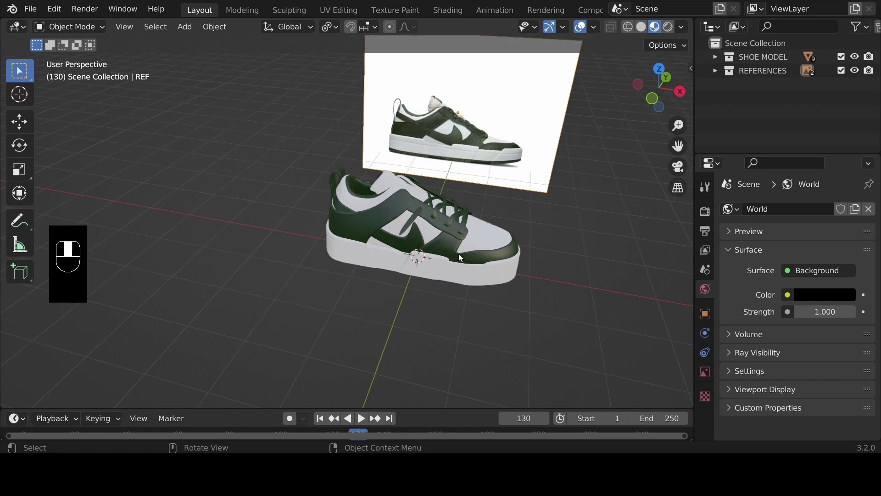
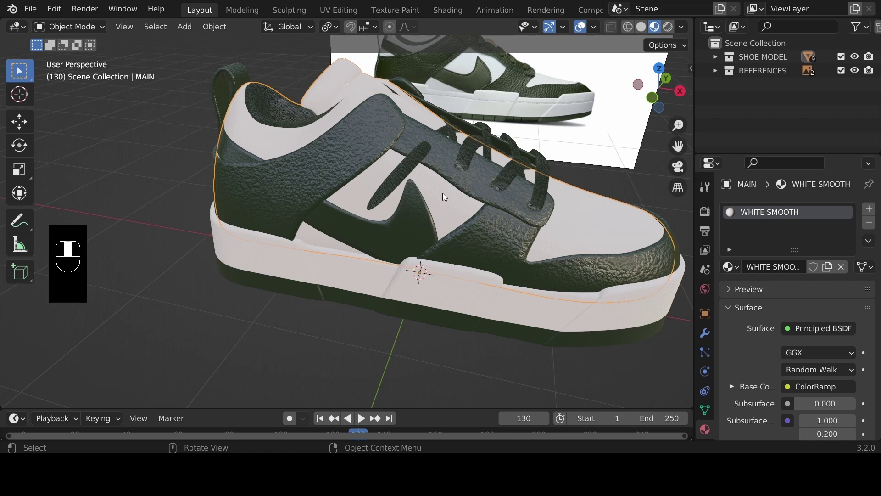
# Select the heel loop to give it a second, empty material slot.
pyautogui.click(450, 204)
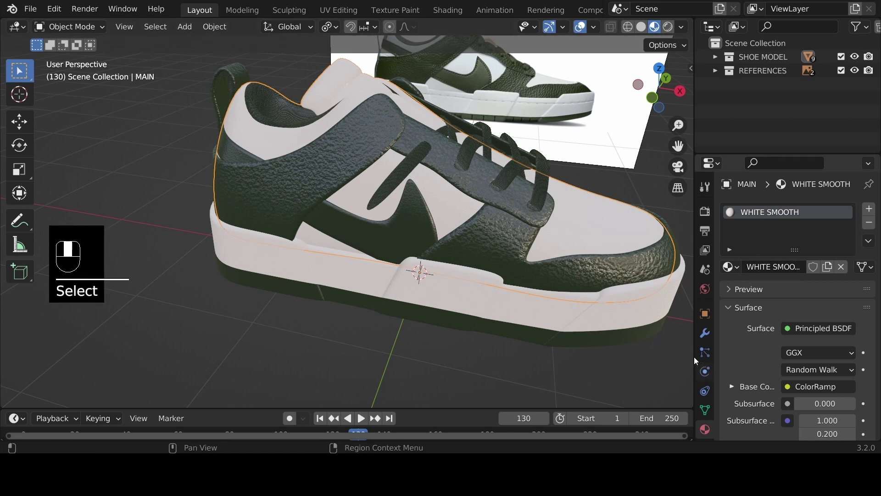
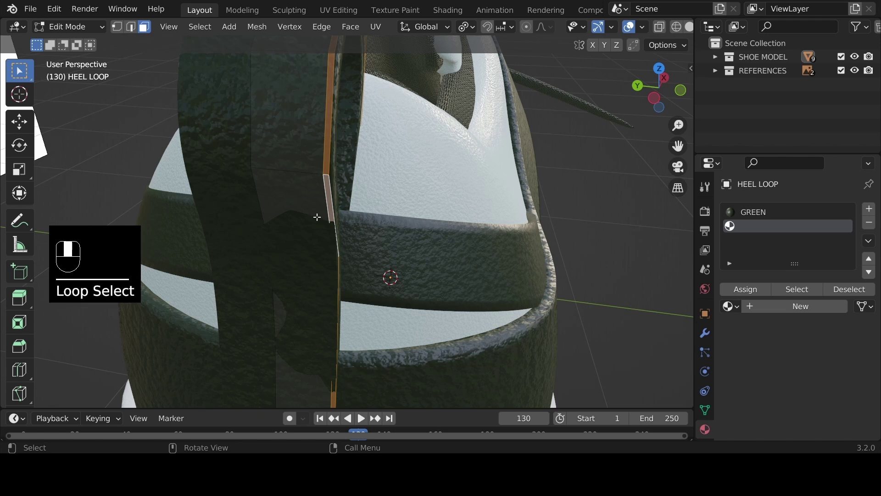
pyautogui.middleClick(748, 291)
pyautogui.moveTo(748, 291); pyautogui.dragTo(531, 300)
pyautogui.press('ctrl+r')
pyautogui.press('Tab')
pyautogui.moveTo(531, 300); pyautogui.dragTo(621, 214)
pyautogui.click(622, 214)
pyautogui.moveTo(622, 214); pyautogui.dragTo(856, 70)
pyautogui.click(856, 71)
pyautogui.moveTo(856, 70); pyautogui.dragTo(547, 307)
pyautogui.moveTo(499, 273); pyautogui.dragTo(474, 298)
# Bring up the Add menu and orbit to face the curved backdrop front-on.
pyautogui.press('shift+a')
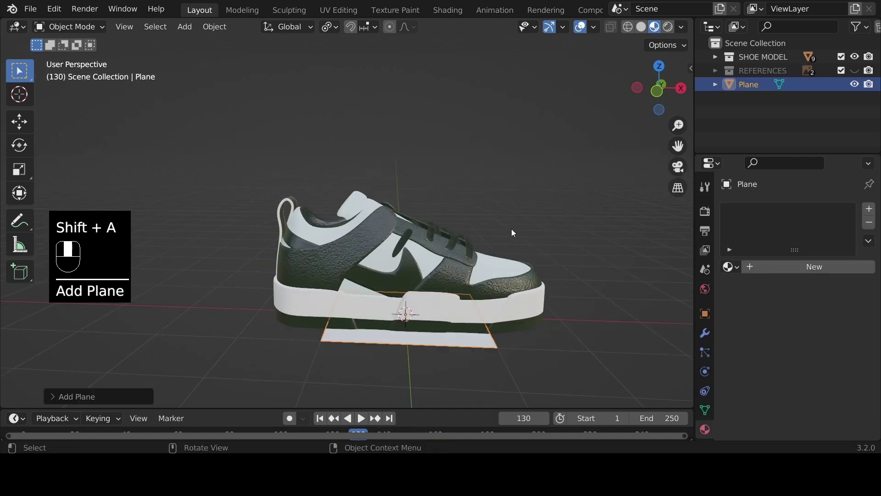
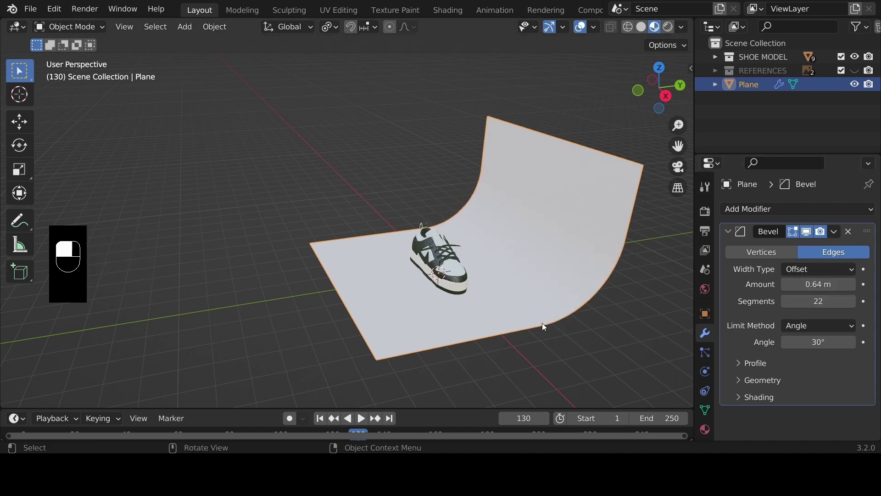
pyautogui.moveTo(467, 301); pyautogui.dragTo(469, 286)
pyautogui.moveTo(474, 281); pyautogui.dragTo(506, 182)
# Add a camera and align it to the current view of the sneaker against the backdrop.
pyautogui.press('shift+a')
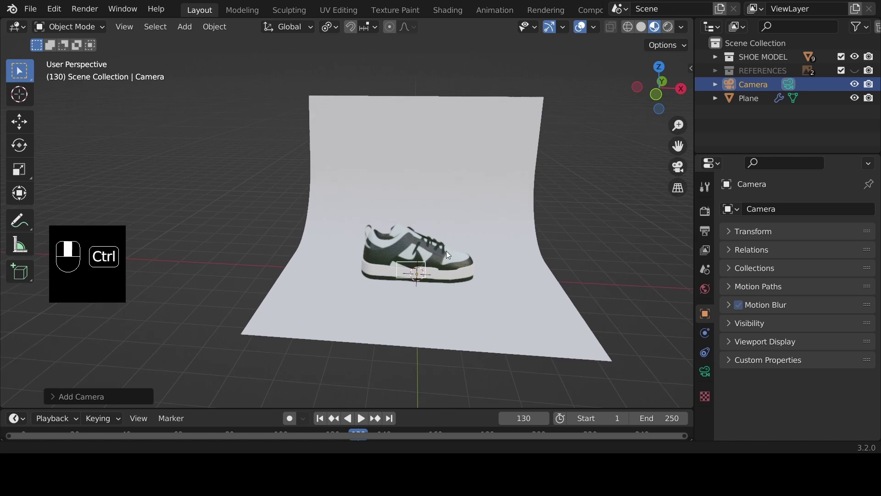
pyautogui.middleClick(513, 204)
pyautogui.middleClick(405, 273)
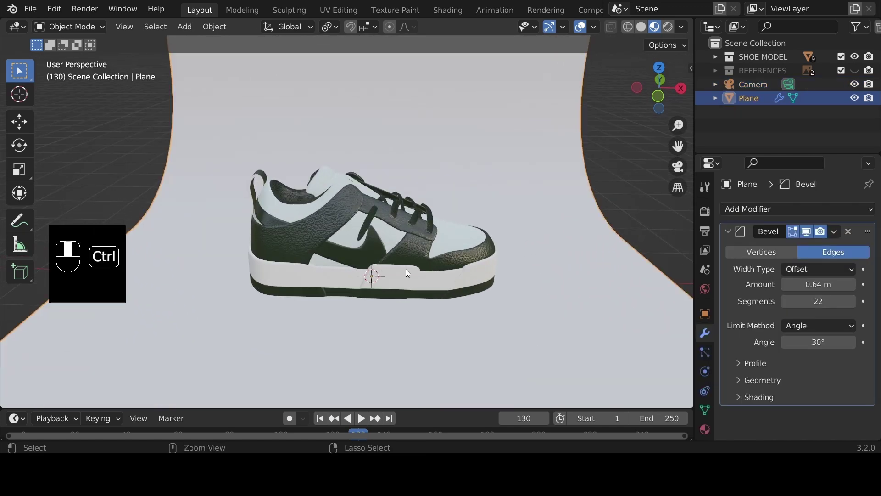
pyautogui.press('ctrl+alt+KP_0')
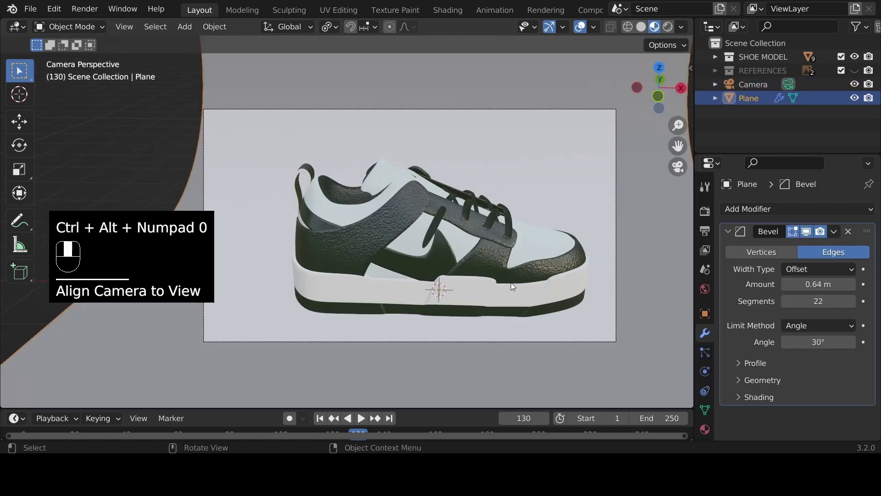
pyautogui.moveTo(542, 289); pyautogui.dragTo(650, 261)
# Move the camera to reframe the sneaker, then select the backdrop plane.
pyautogui.press('g')
pyautogui.press('g')
pyautogui.middleClick(732, 379)
pyautogui.click(711, 429)
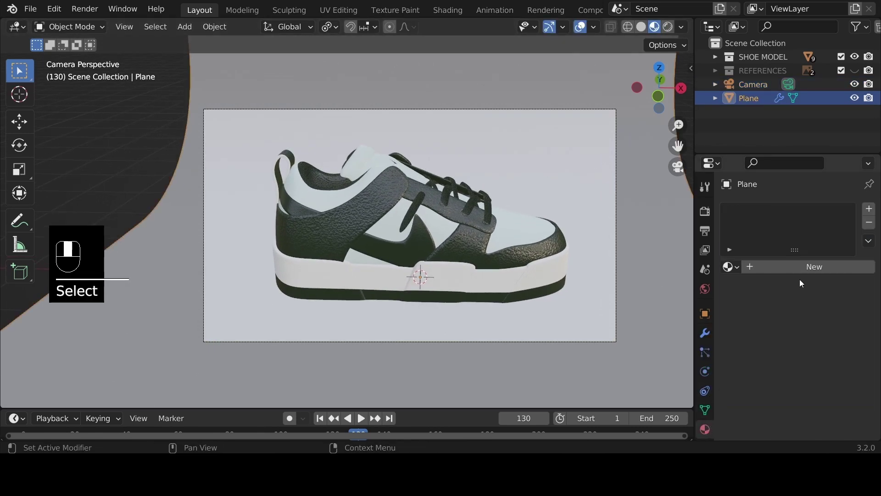
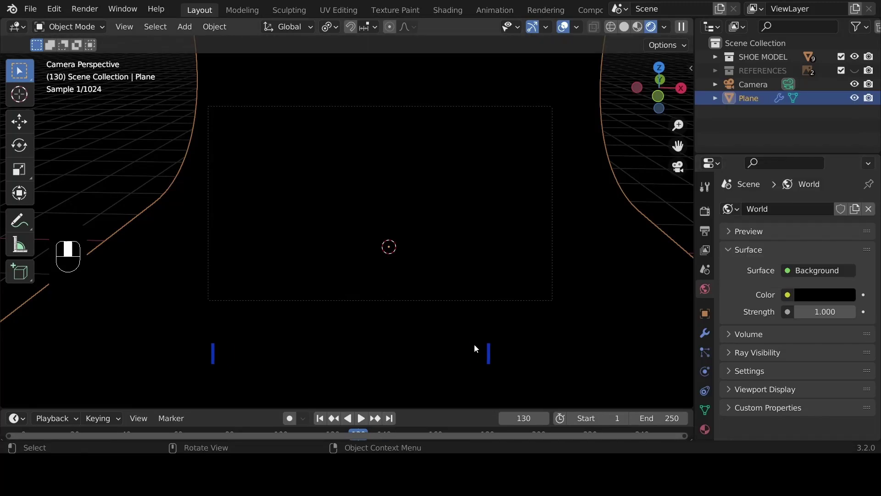
# Add an area light and raise it above the sneaker along Z.
pyautogui.press('shift+a')
pyautogui.press('g')
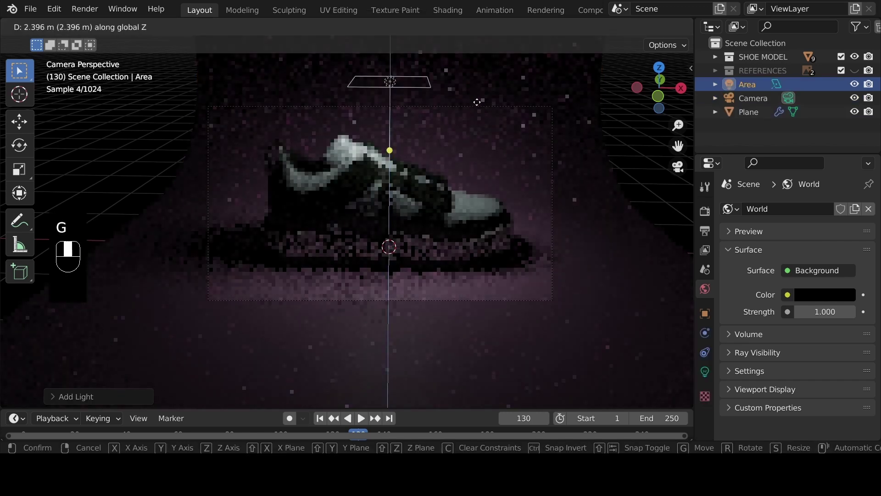